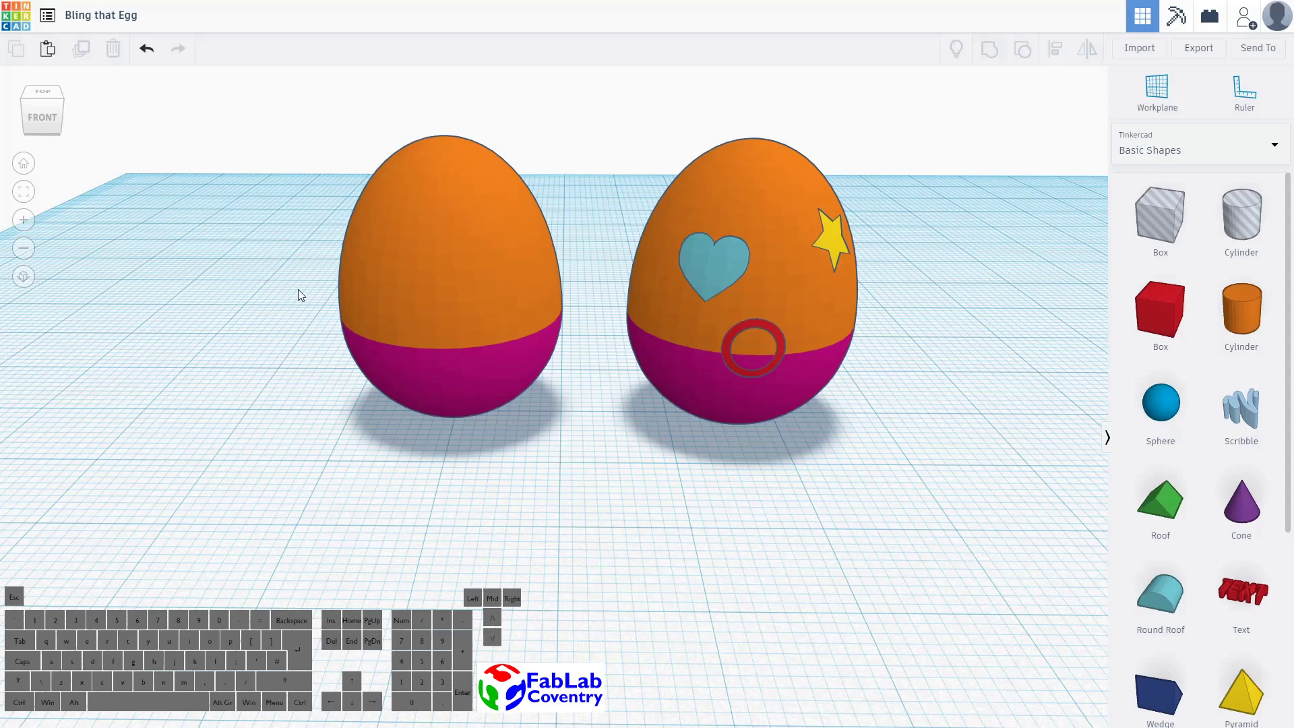
Orbit and pan around the two eggs to inspect them from the front and above
right_click(305, 295)
scroll(down, 3)
scroll(up, 3)
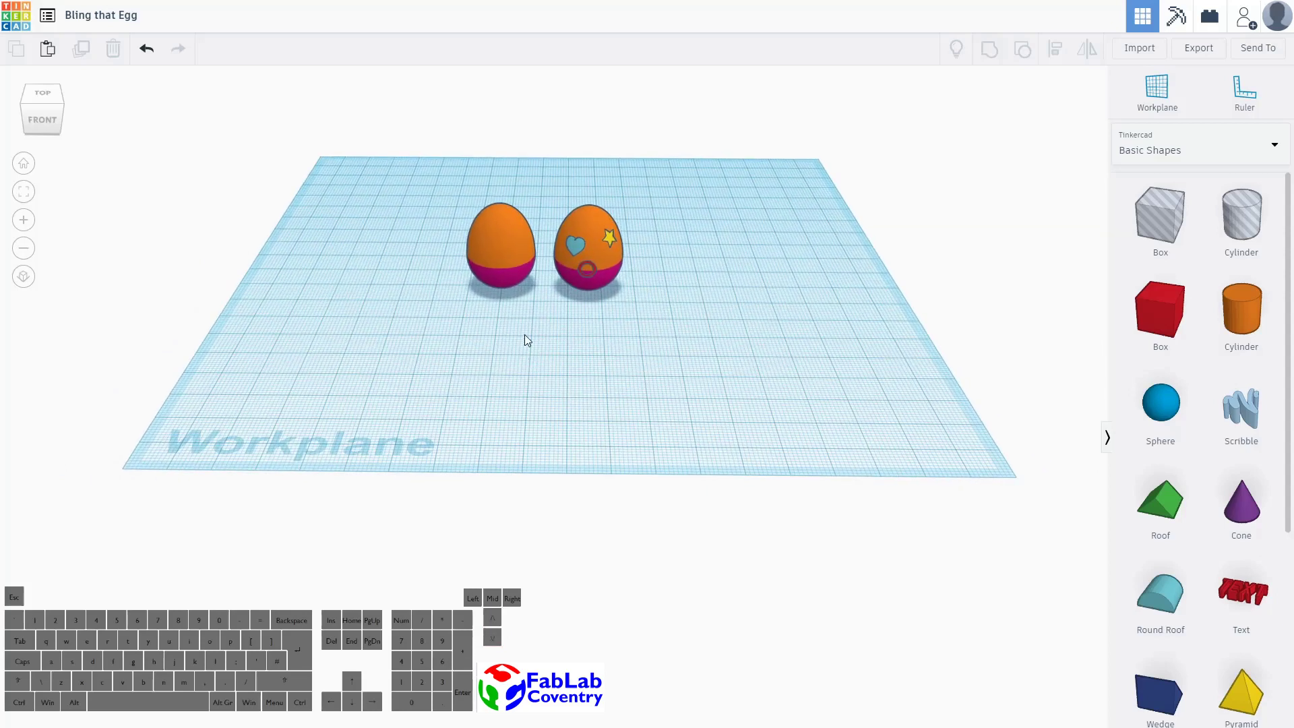
drag(531, 340, 407, 351)
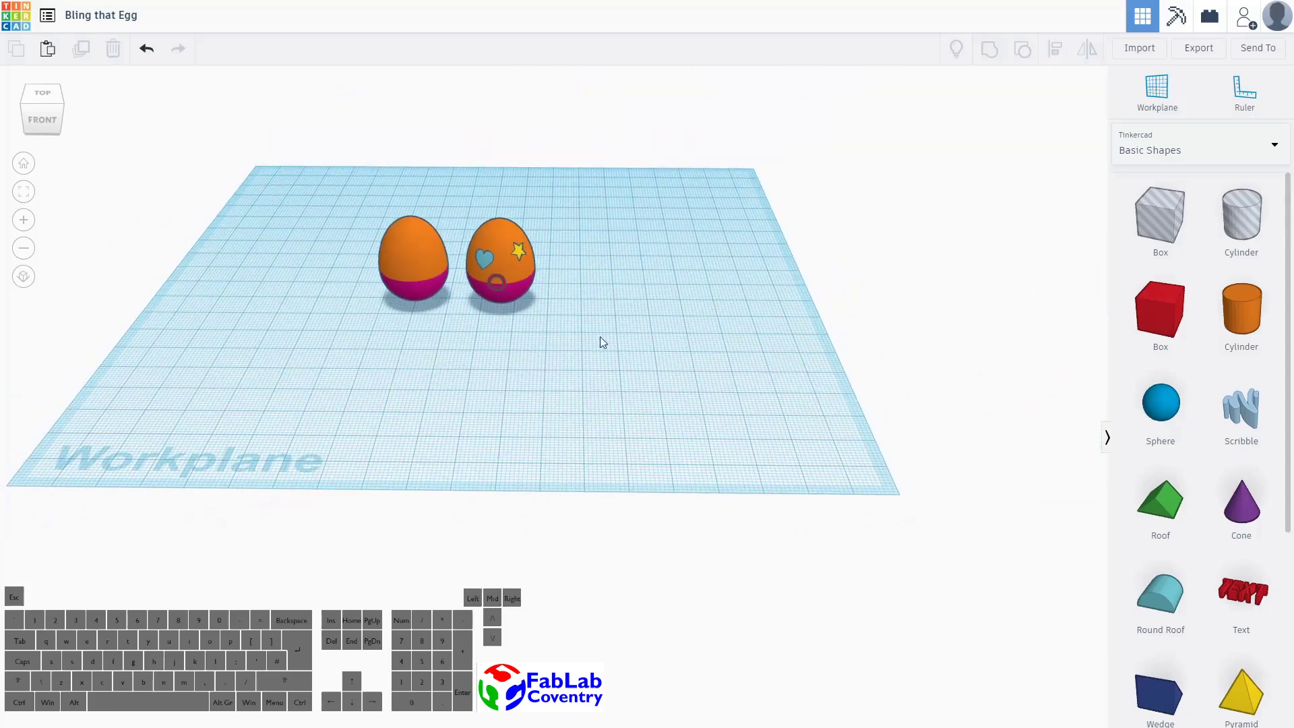
drag(639, 303, 636, 319)
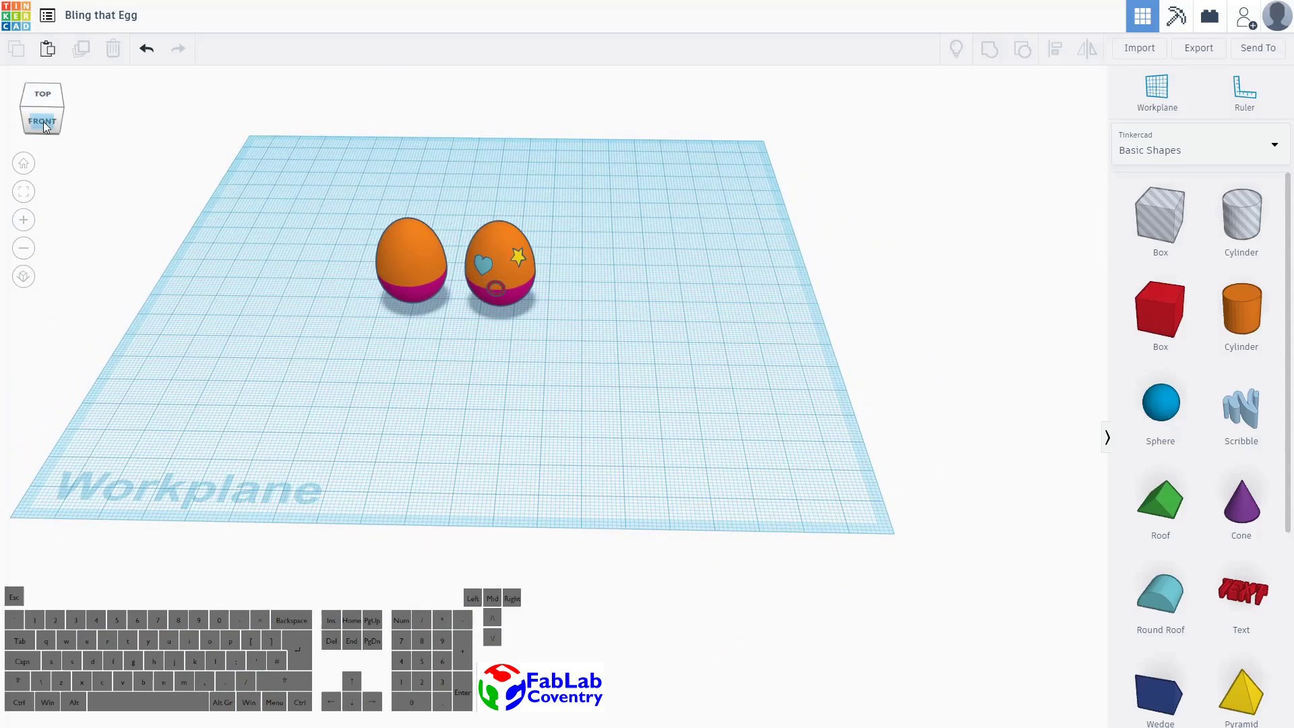
drag(50, 127, 50, 127)
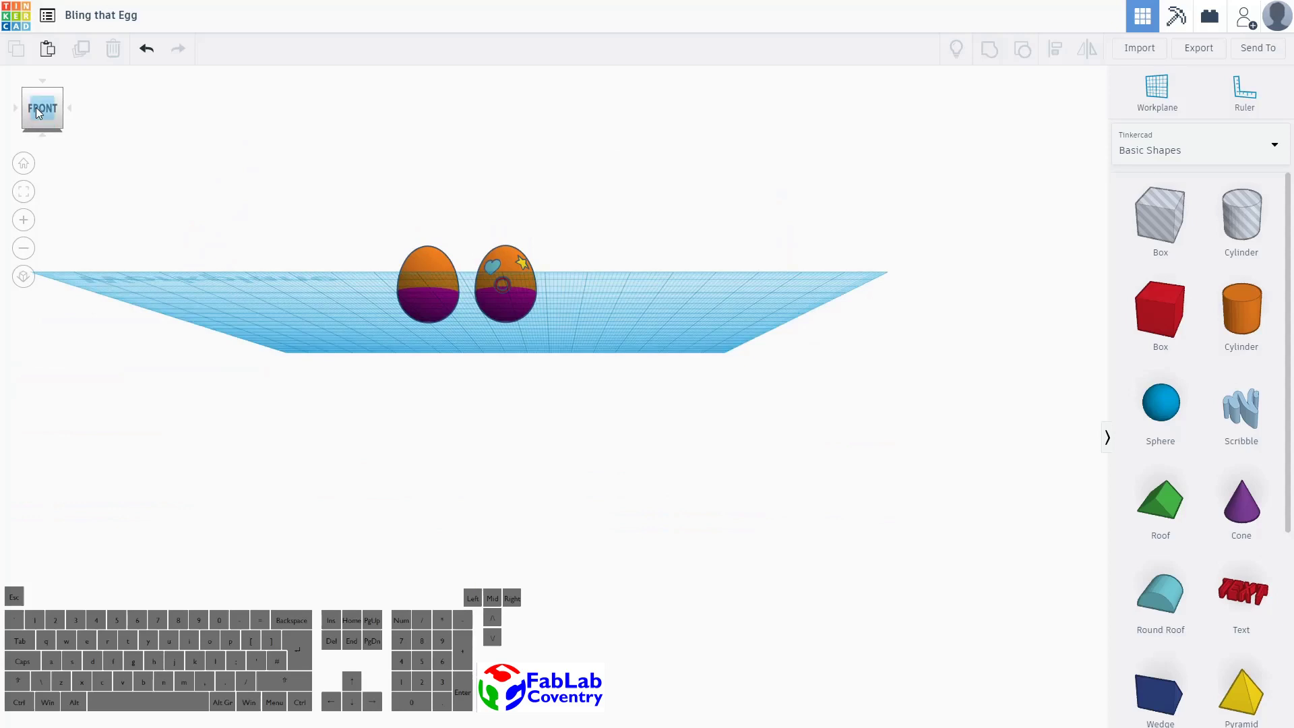
drag(43, 112, 47, 139)
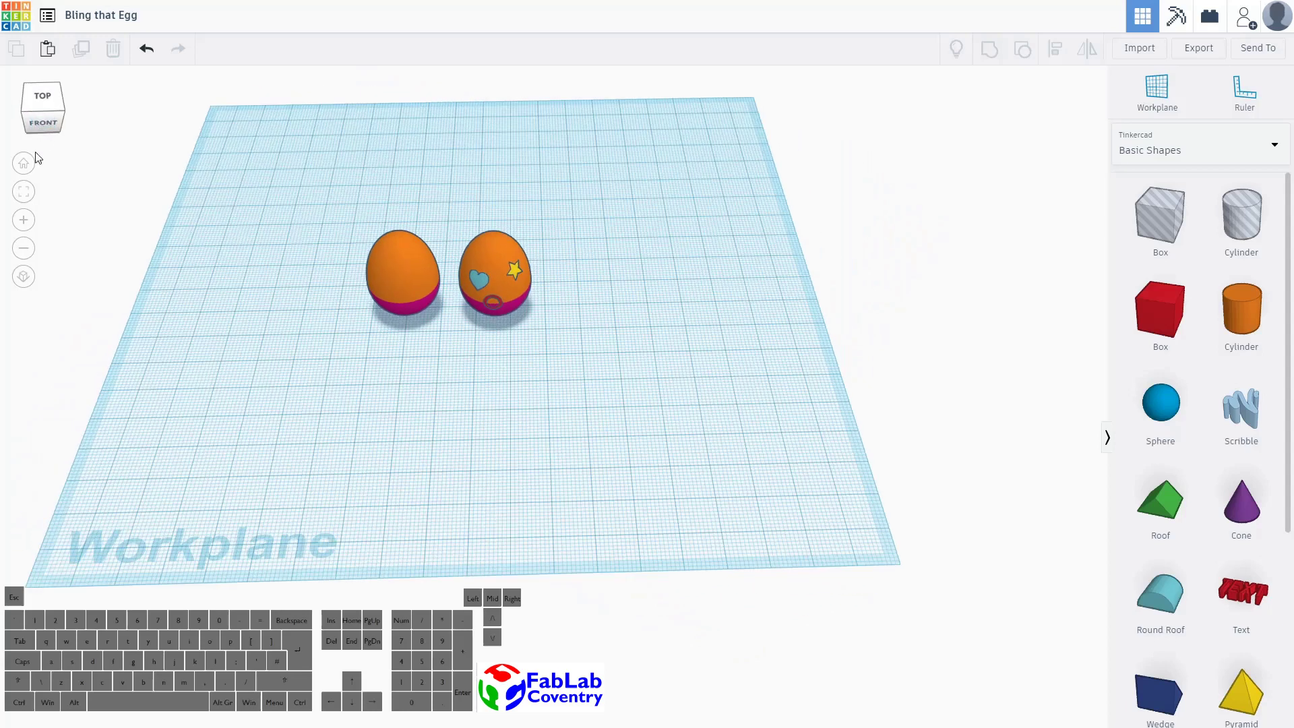
drag(29, 173, 344, 355)
drag(588, 606, 566, 423)
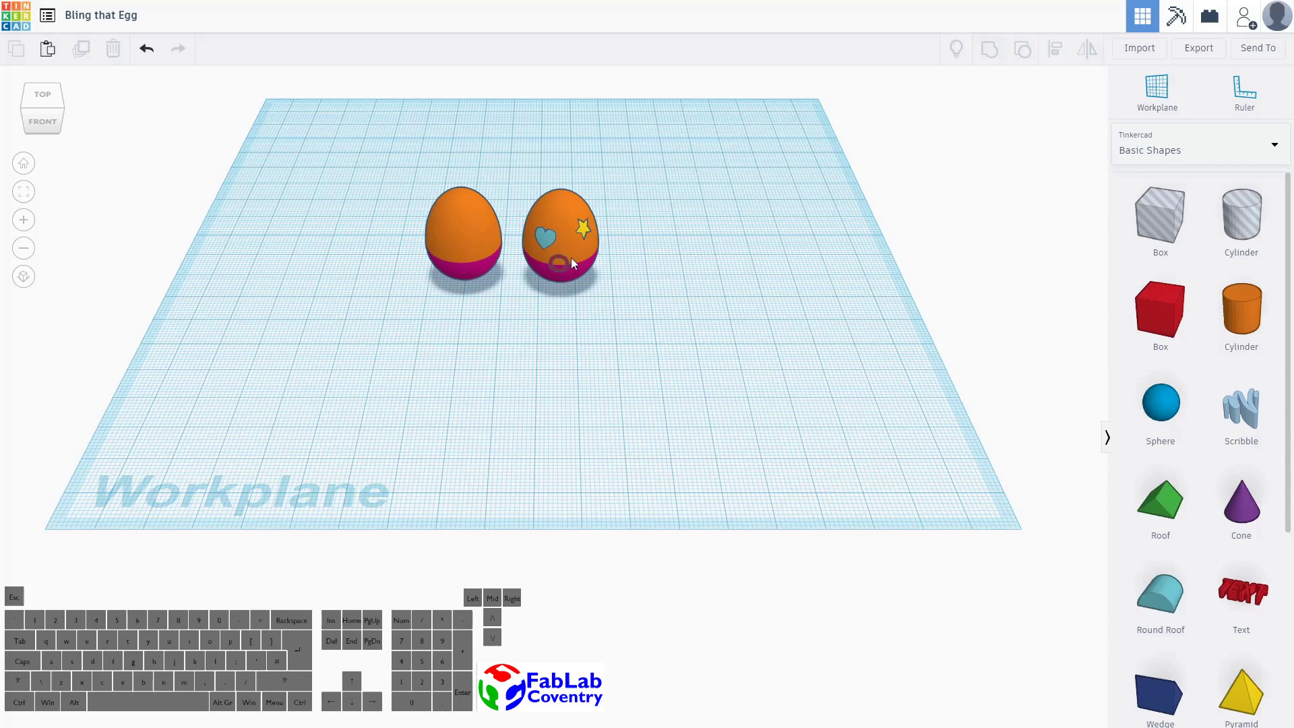
scroll(up, 3)
drag(505, 255, 560, 421)
Move the plain two-tone egg to the back left, clearing the middle of the workplane
scroll(up, 3)
scroll(down, 3)
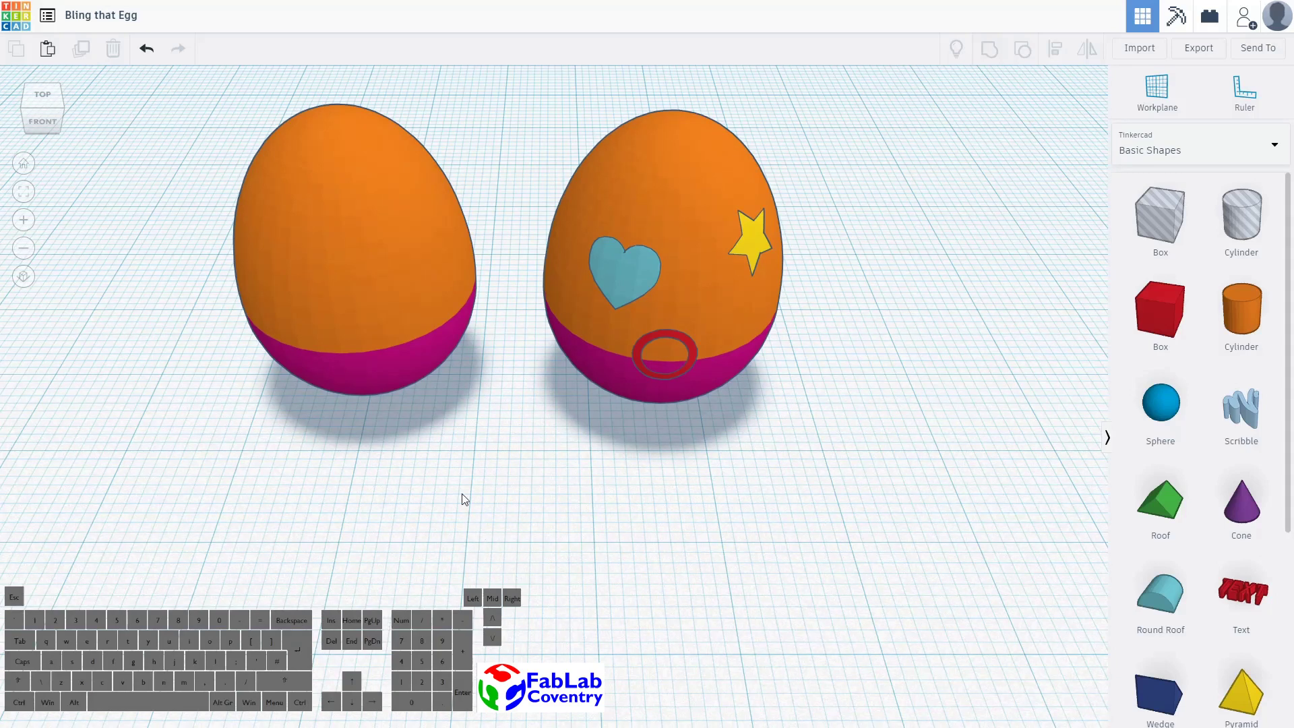
scroll(down, 3)
scroll(down, 3)
drag(622, 368, 865, 174)
drag(489, 339, 316, 170)
scroll(down, 3)
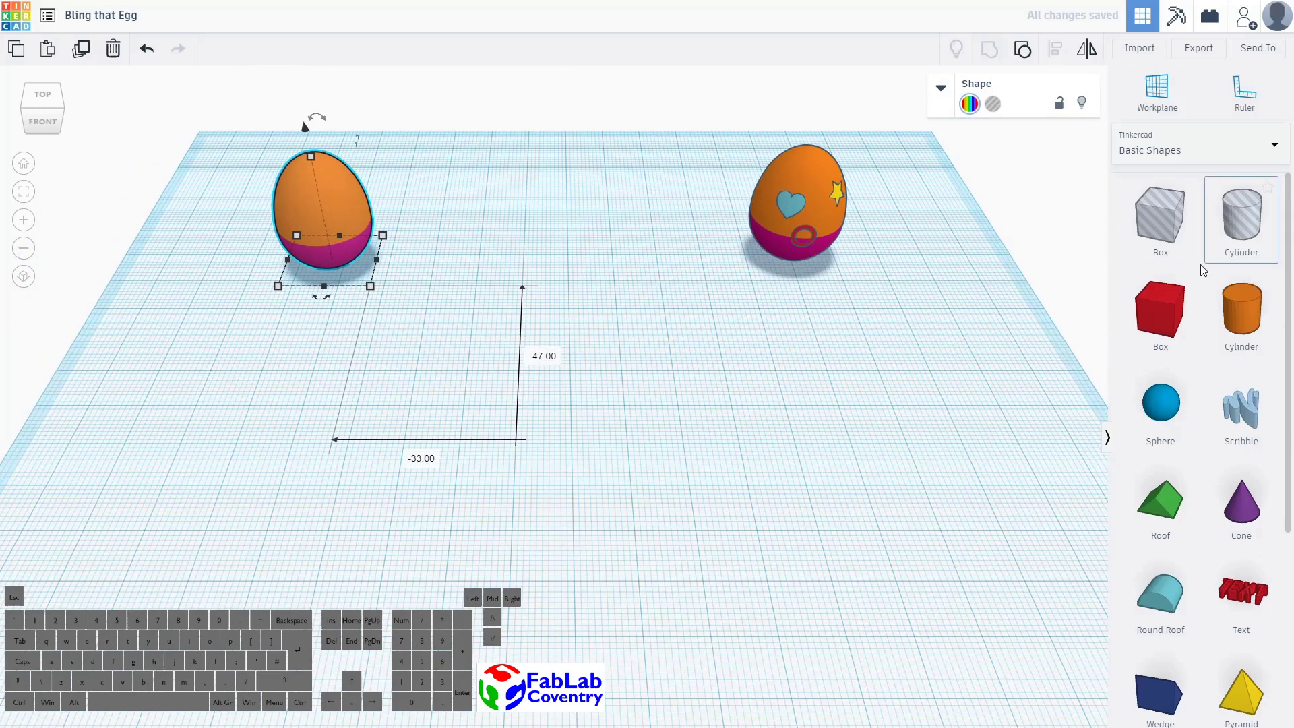
Place a Half Sphere from Basic Shapes in the open middle between the two eggs
scroll(down, 3)
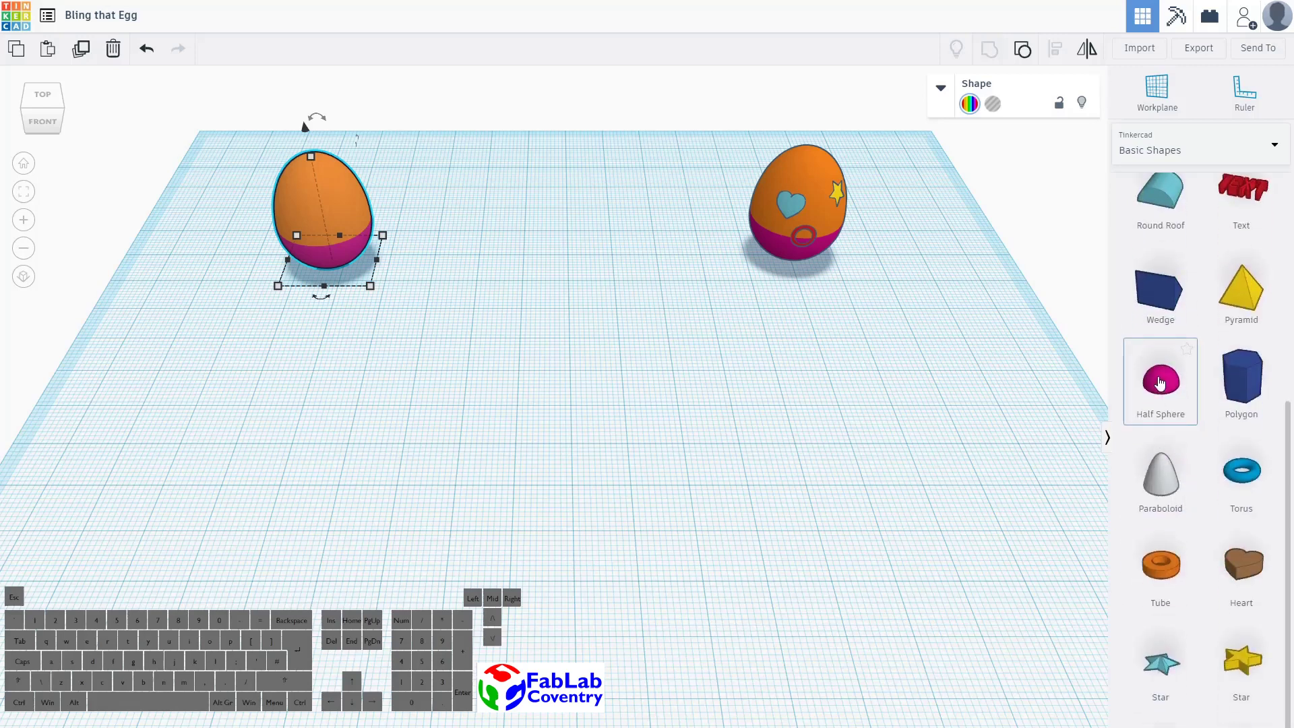
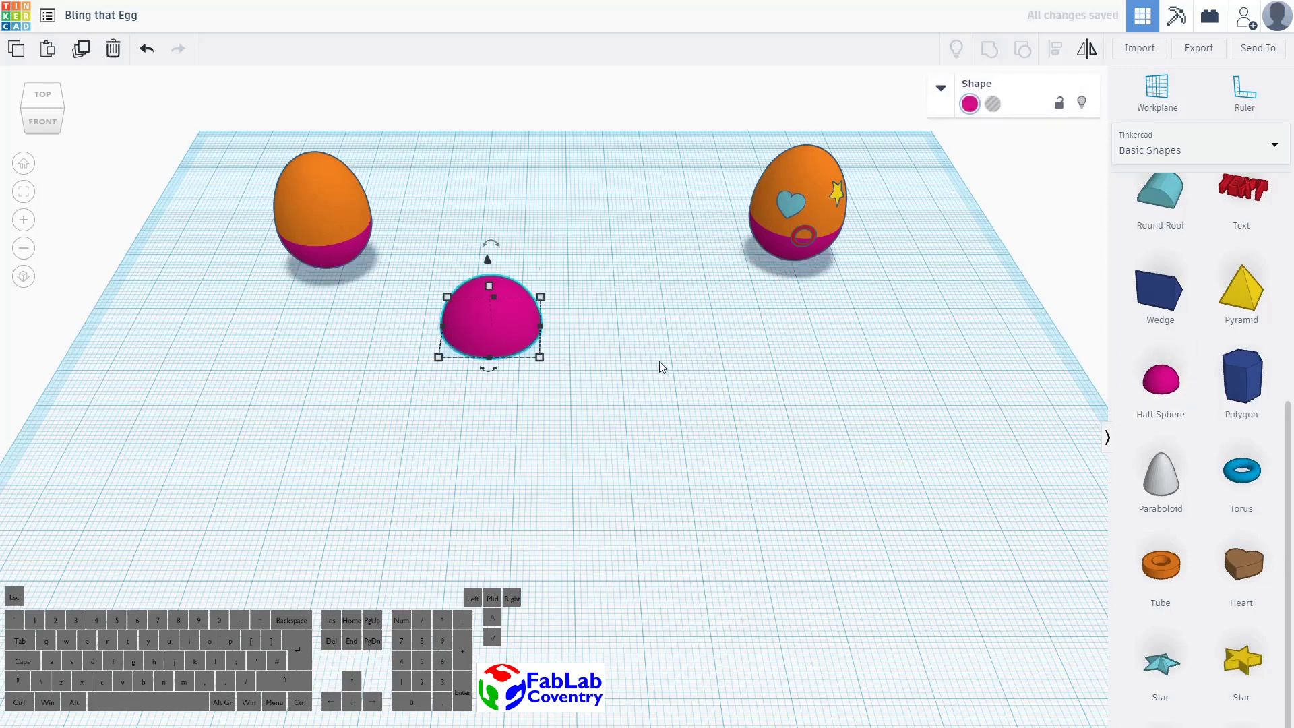
drag(664, 362, 662, 355)
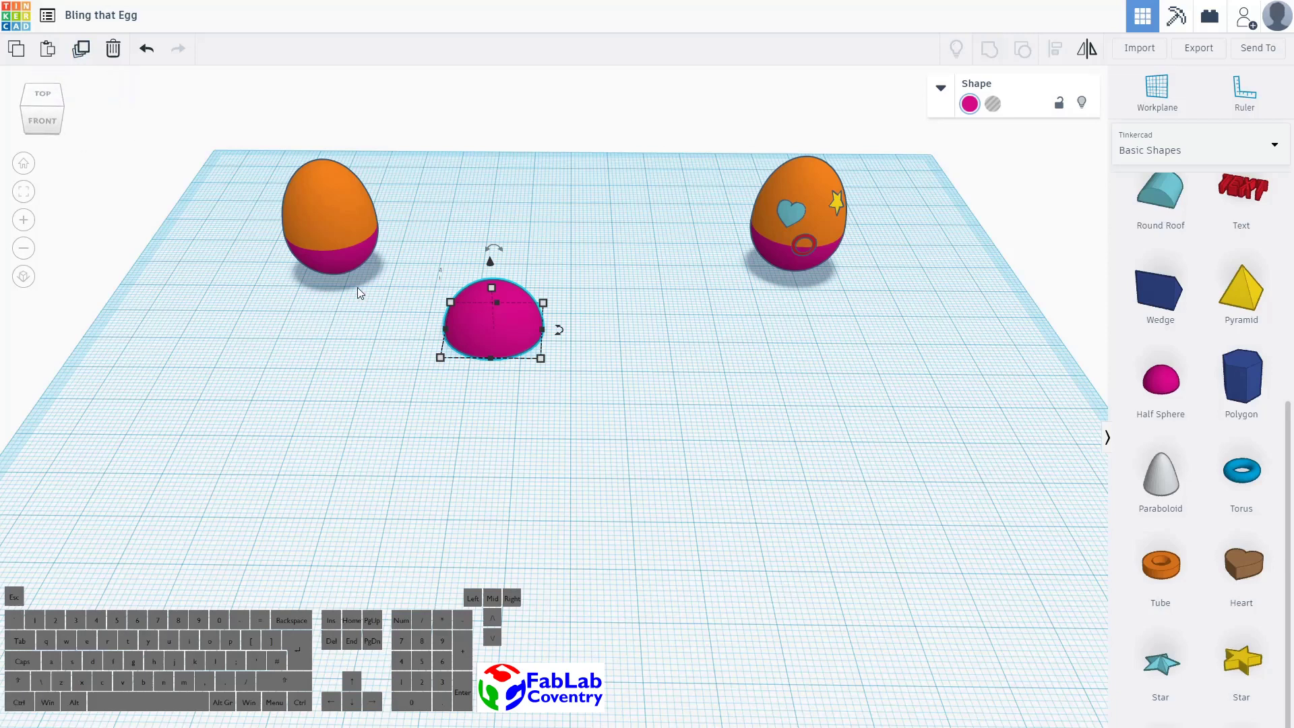
Duplicate the half sphere with Ctrl+D and set the copy further back
key(ctrl+d)
drag(496, 266, 467, 122)
drag(603, 351, 485, 308)
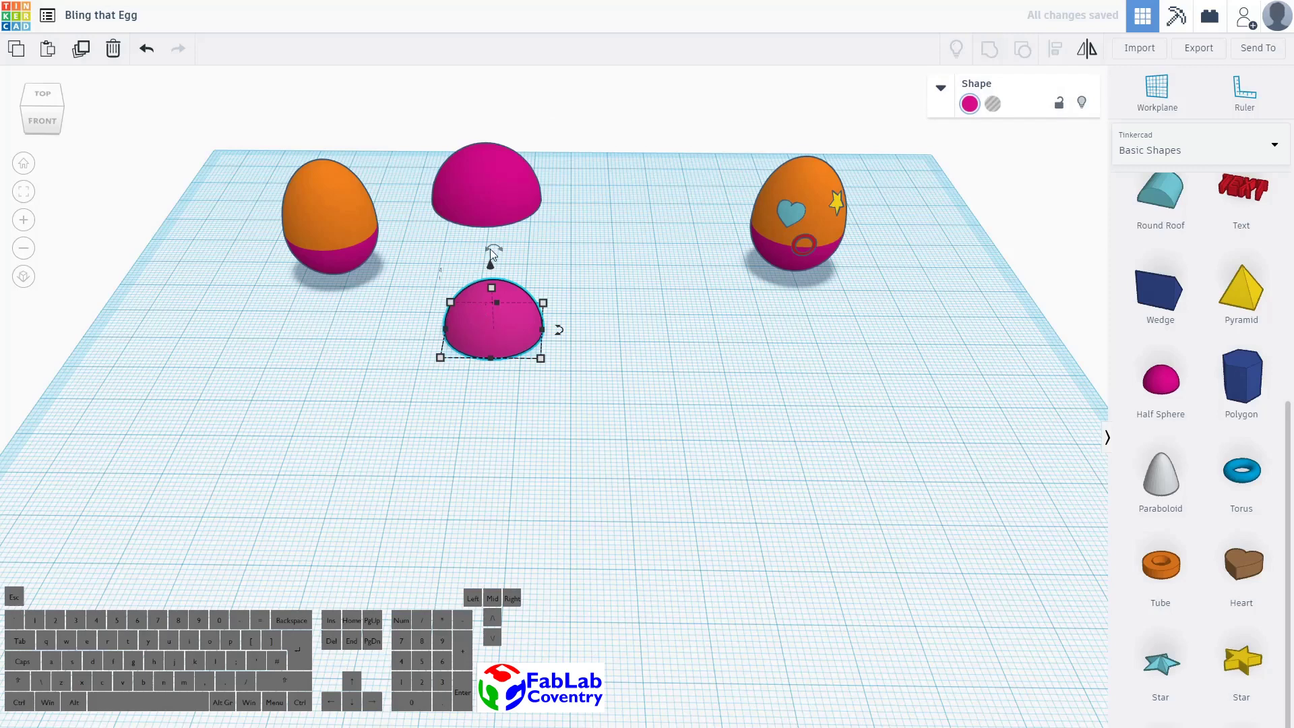
Rotate the front half sphere 180° so it sits upside down as a bowl
drag(493, 250, 511, 321)
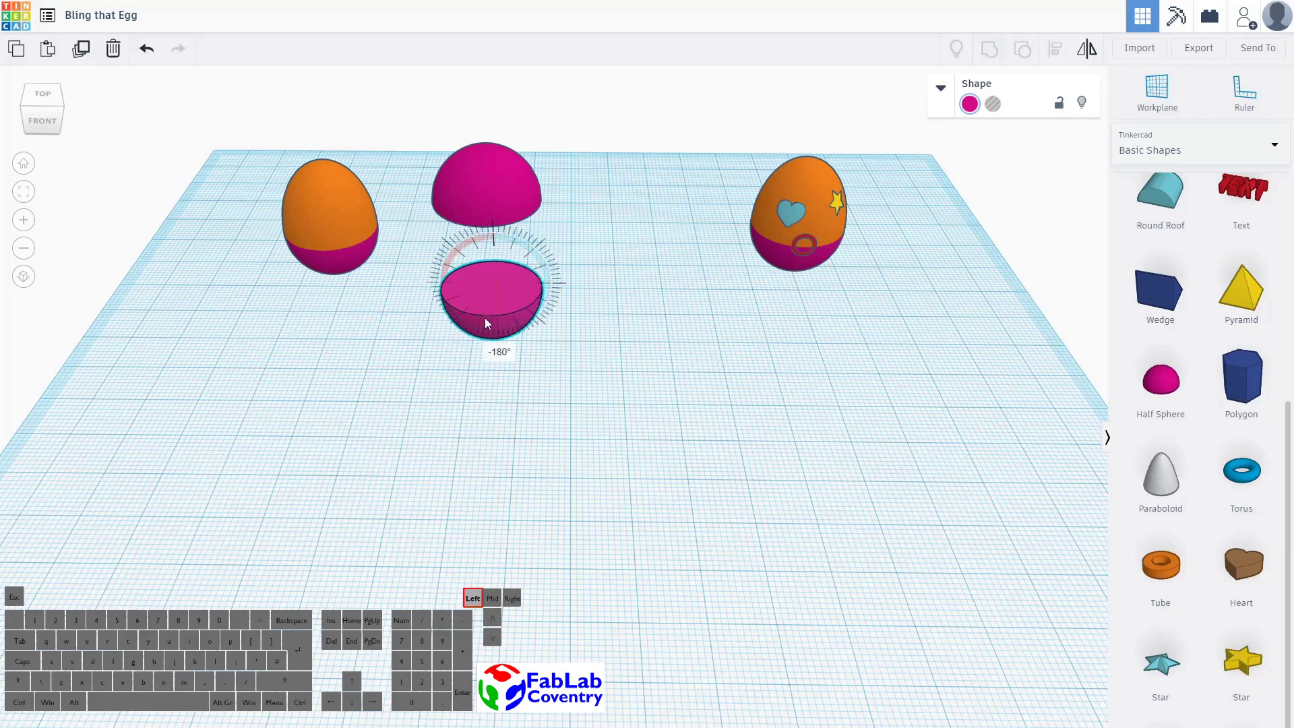
drag(492, 328, 493, 329)
Stretch the upright half sphere's height to 15 to make a taller dome
drag(644, 315, 632, 300)
drag(638, 312, 524, 176)
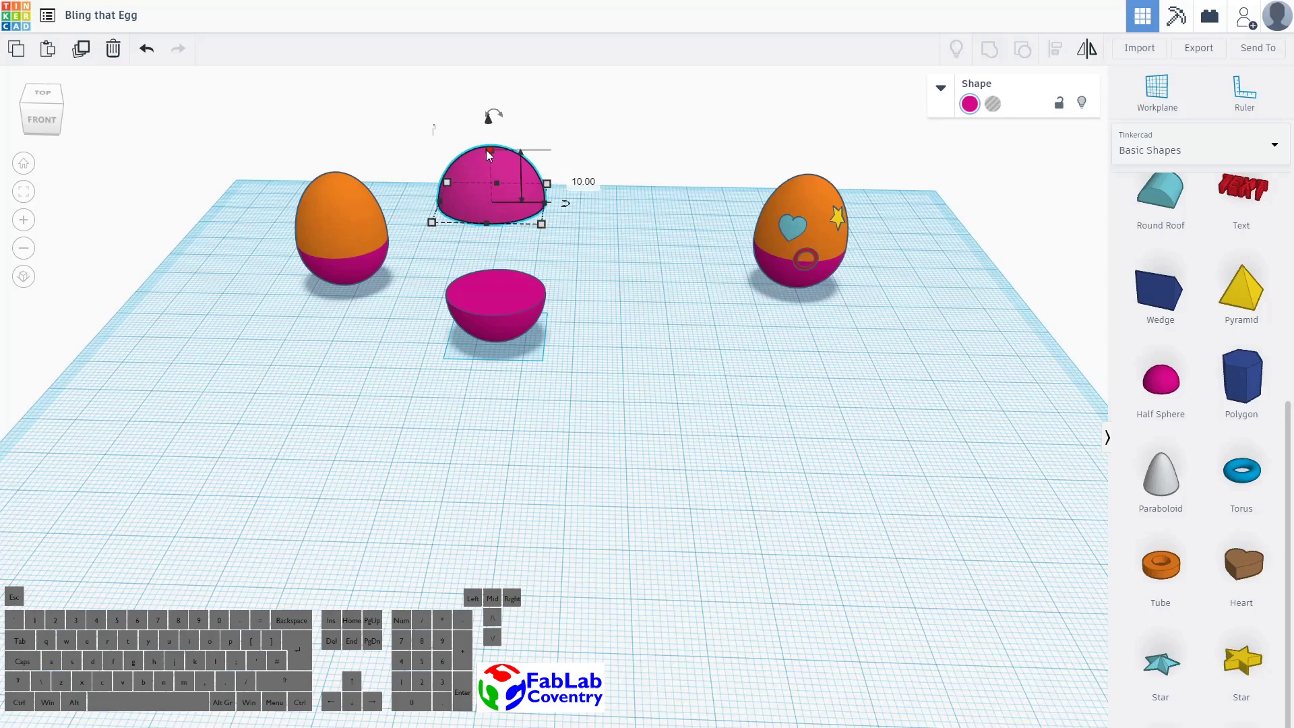
drag(497, 155, 495, 128)
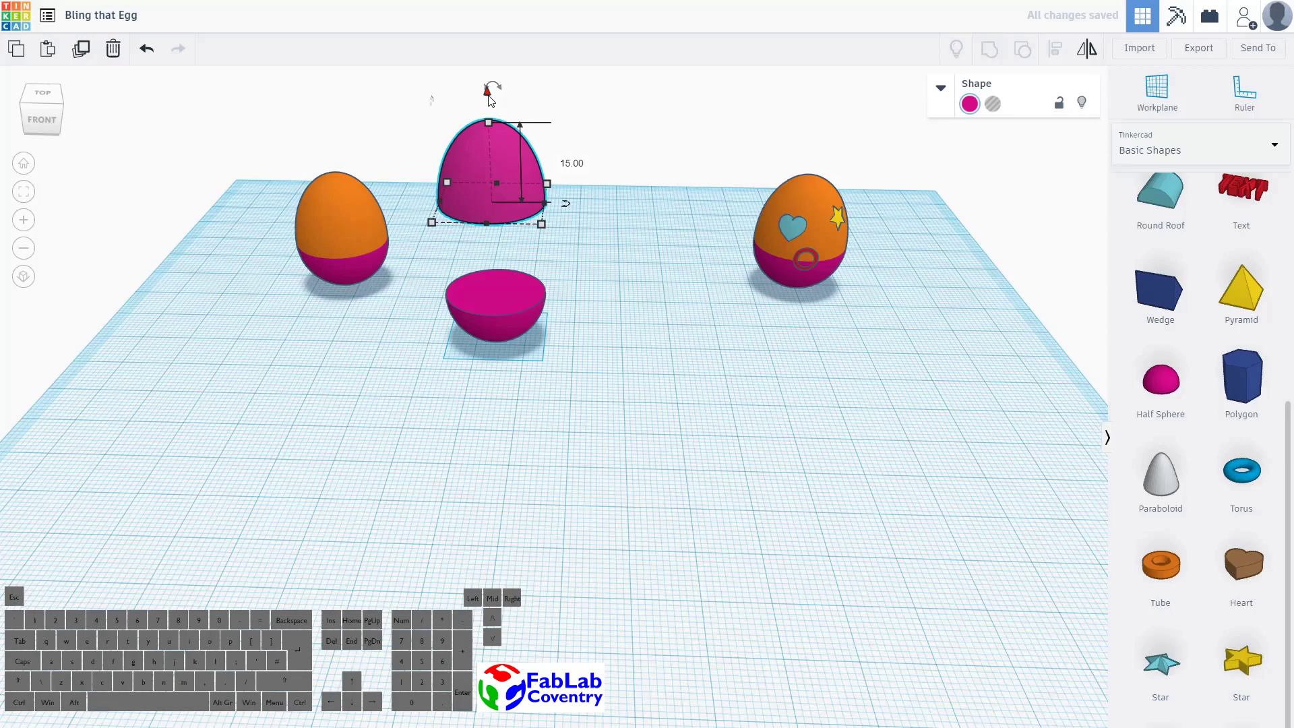
Seat the tall dome on the flipped half, forming a whole magenta egg
drag(492, 99, 484, 202)
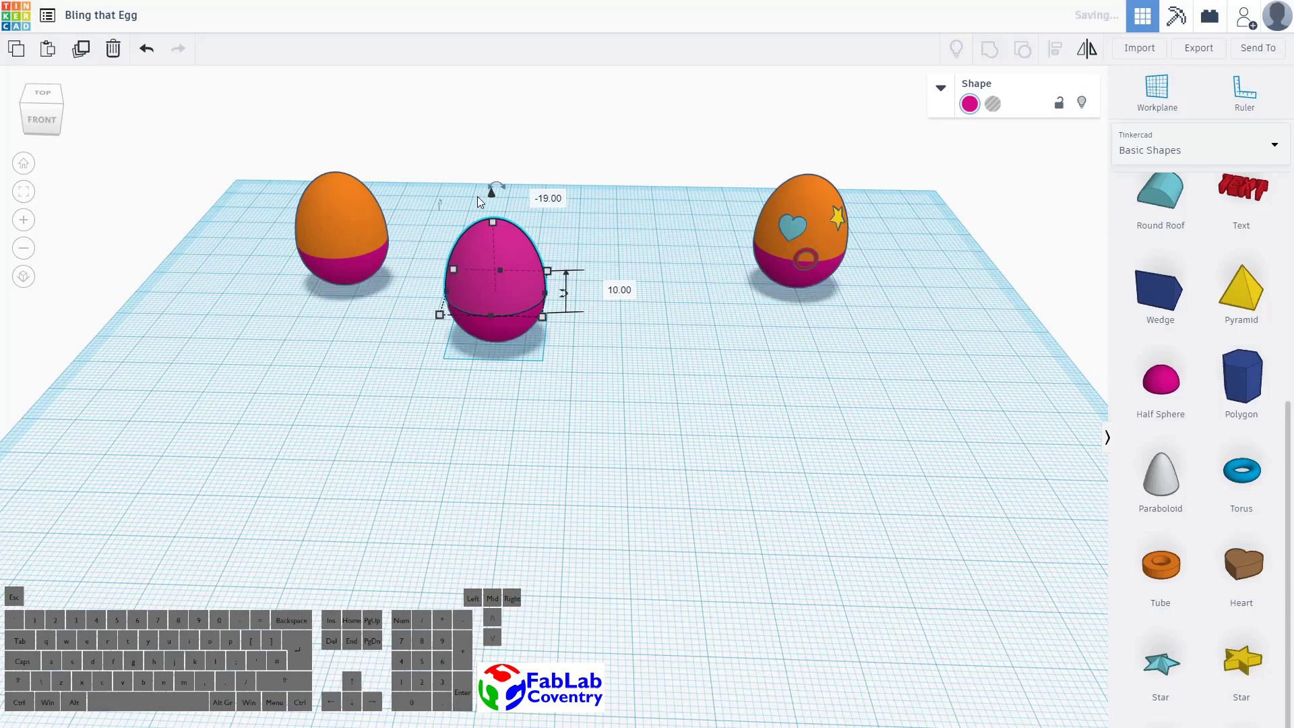
drag(603, 384, 610, 342)
Colour the upper half of the new egg orange from the preset swatches
drag(609, 339, 509, 273)
click(491, 246)
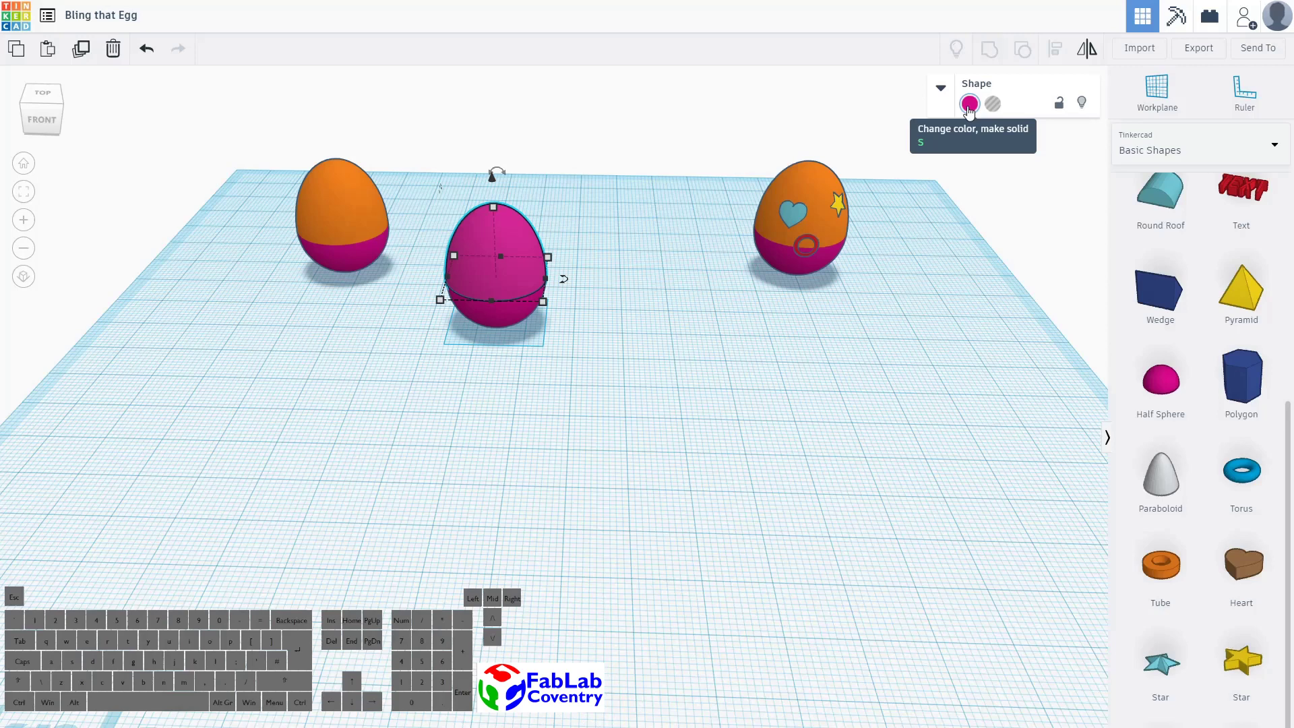
drag(969, 116, 1000, 159)
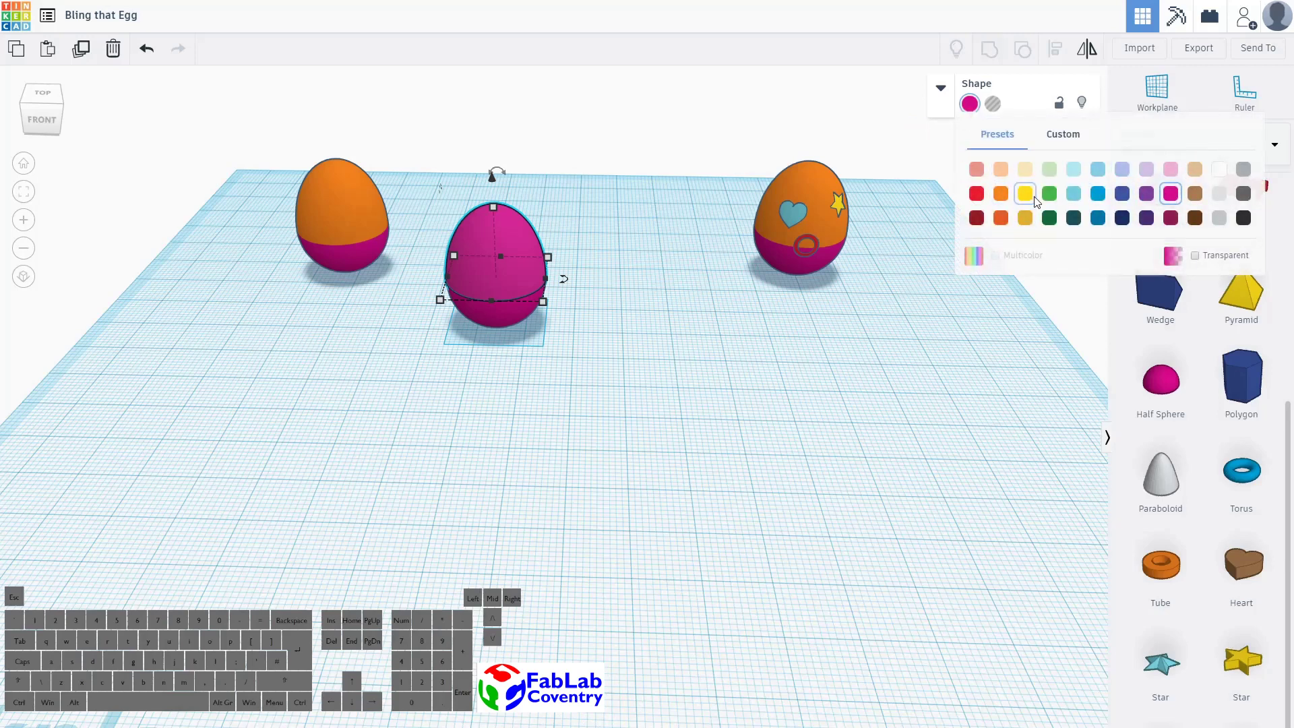
drag(1003, 198, 1003, 198)
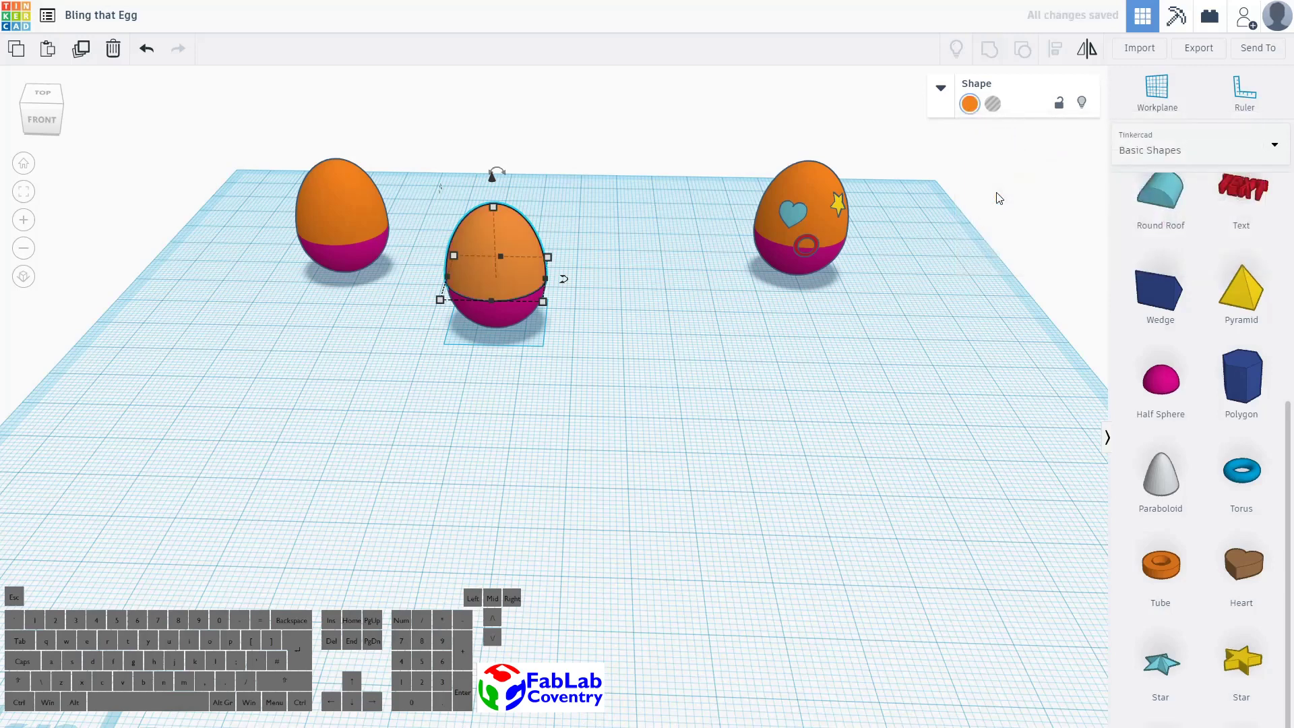
Select both halves of the new egg and group them with Ctrl+G
drag(630, 301, 436, 159)
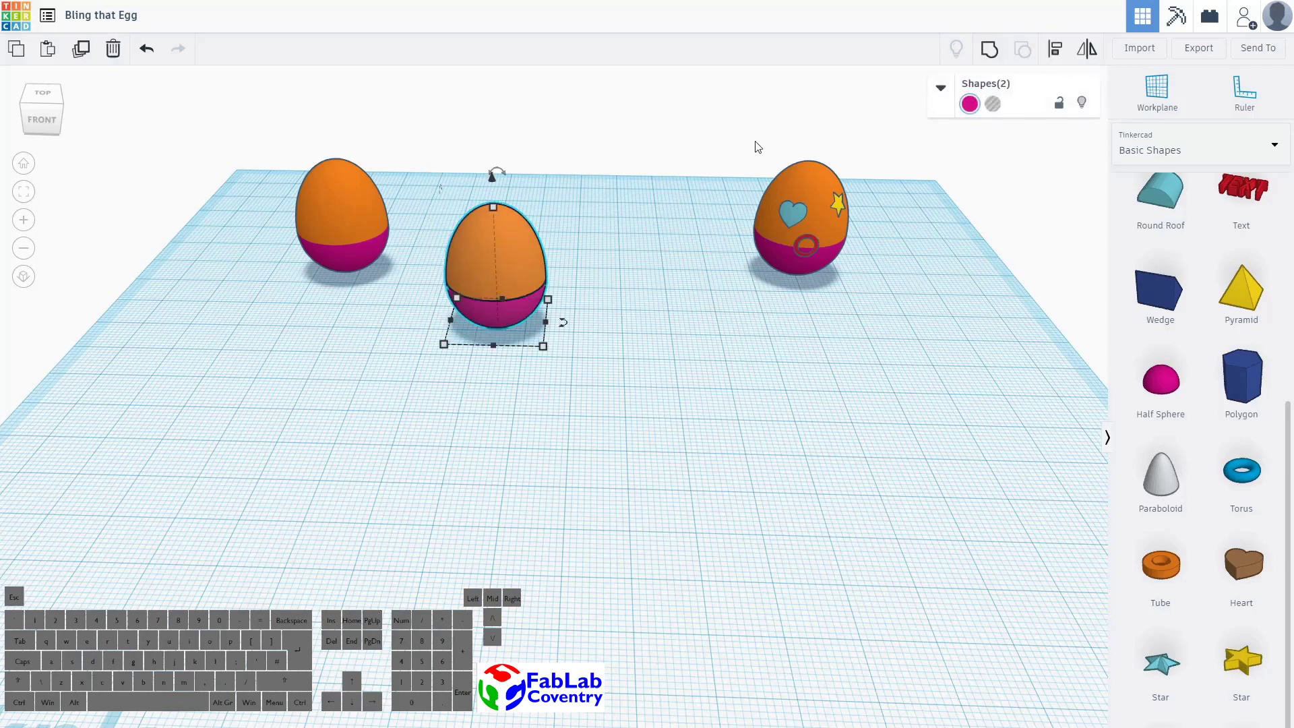
drag(625, 336, 509, 250)
drag(509, 250, 509, 250)
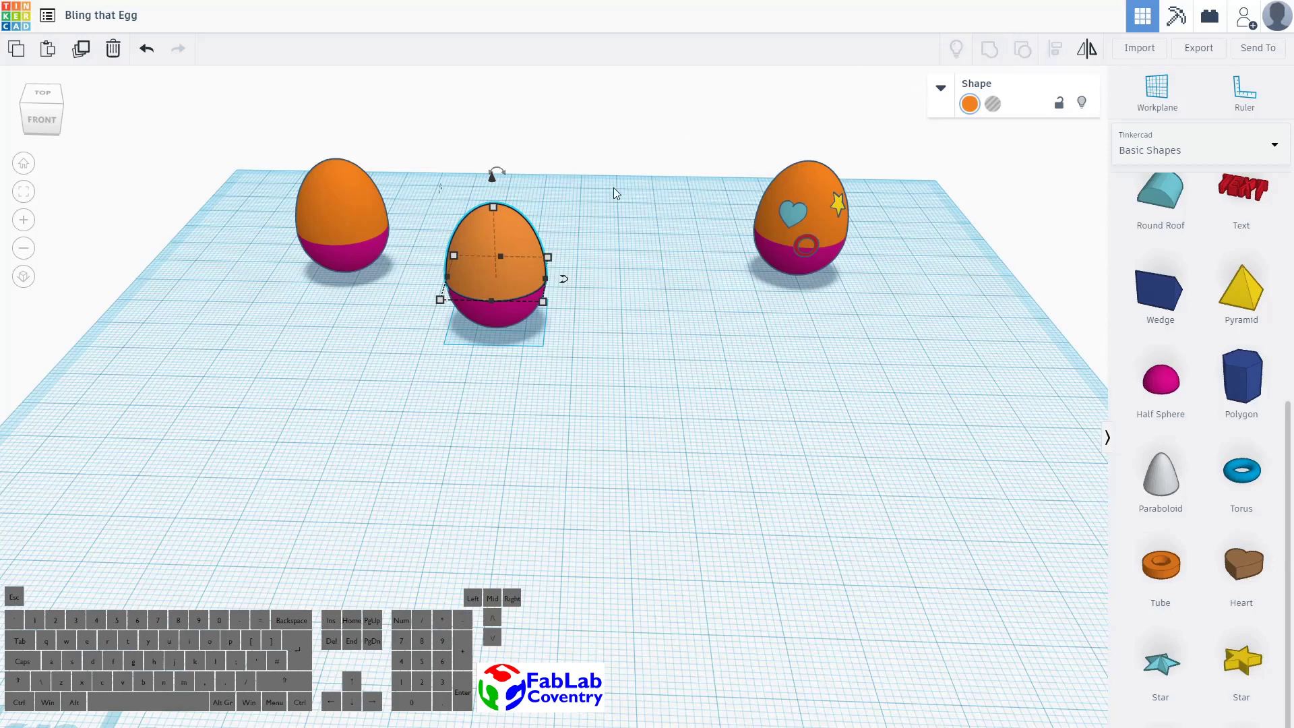
drag(569, 350, 458, 178)
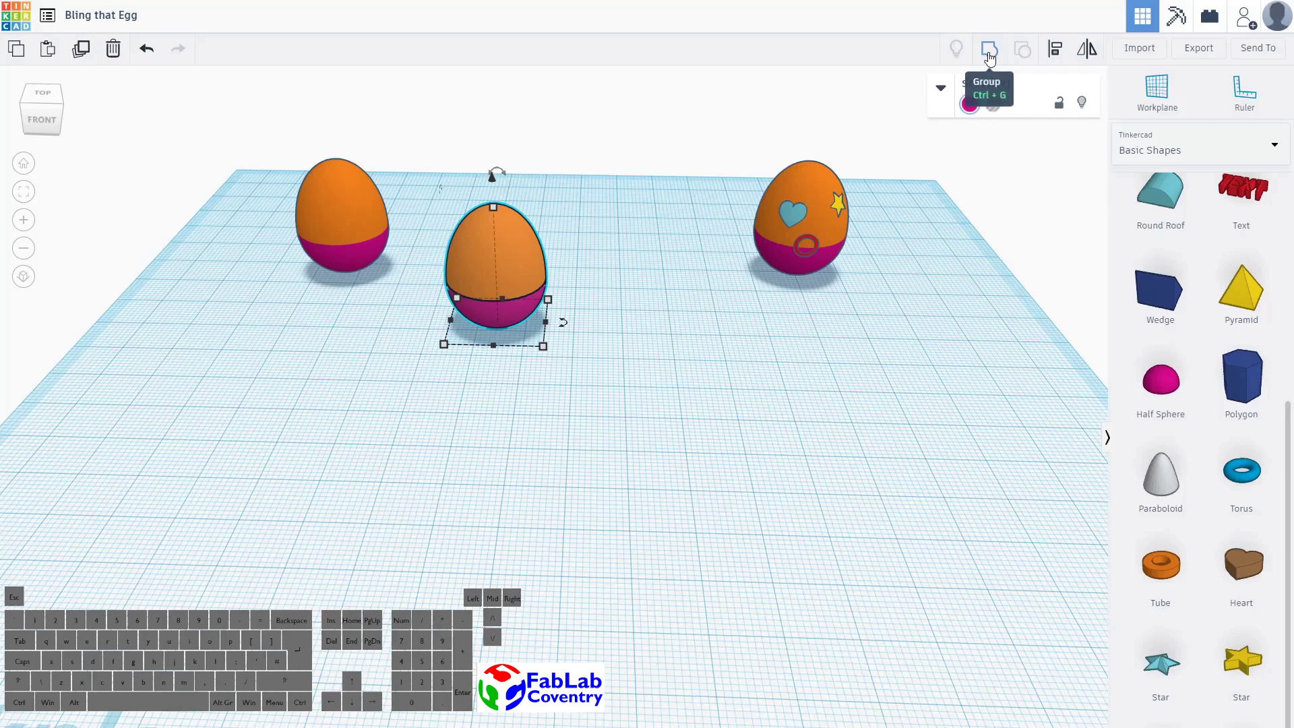
key(ctrl+g)
Enable Multicolor on the group so the orange top and magenta bottom both show
drag(624, 337, 901, 169)
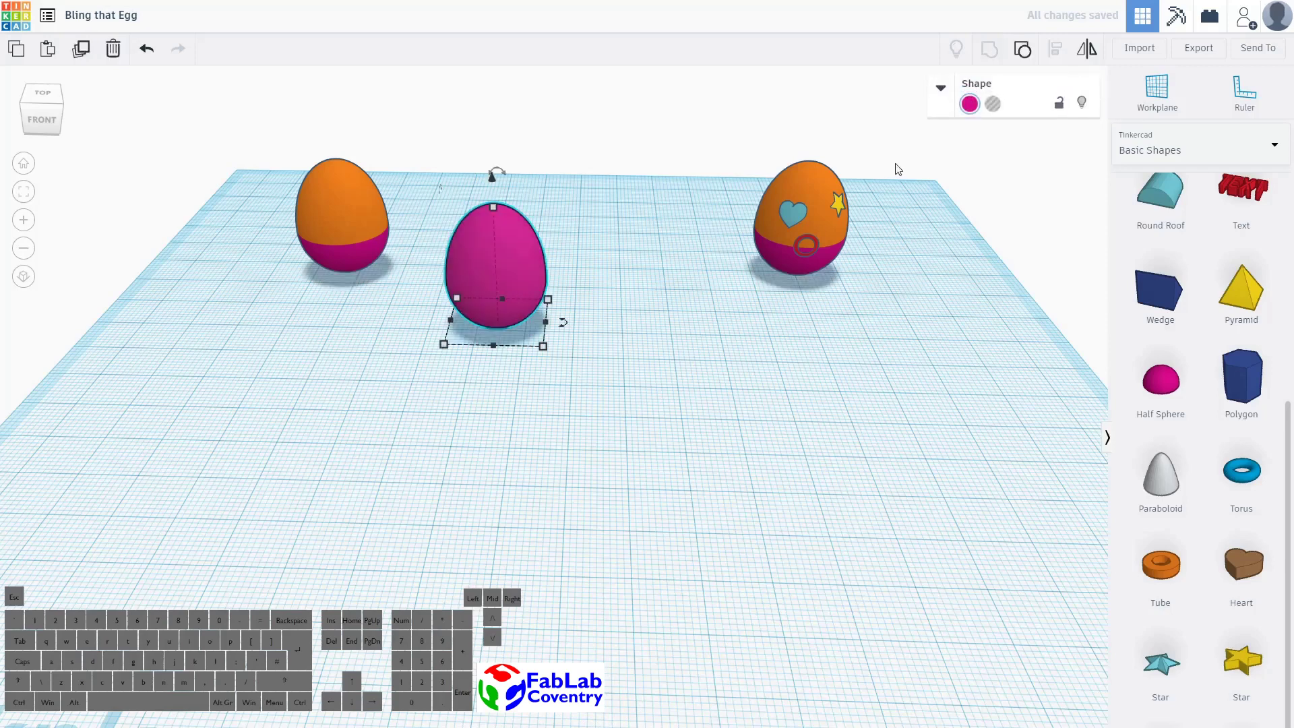
drag(973, 114, 970, 223)
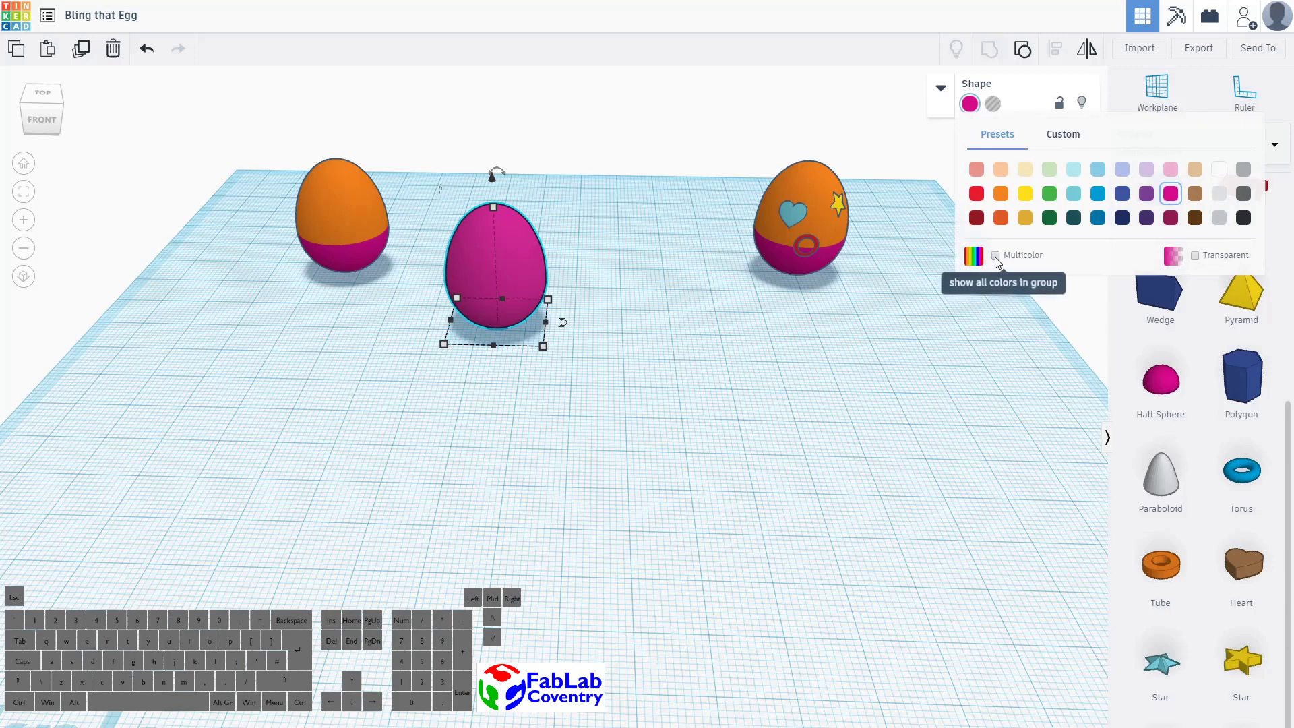
drag(1002, 262, 618, 349)
scroll(up, 3)
drag(702, 247, 521, 312)
scroll(up, 3)
click(496, 287)
key(alt+Tab)
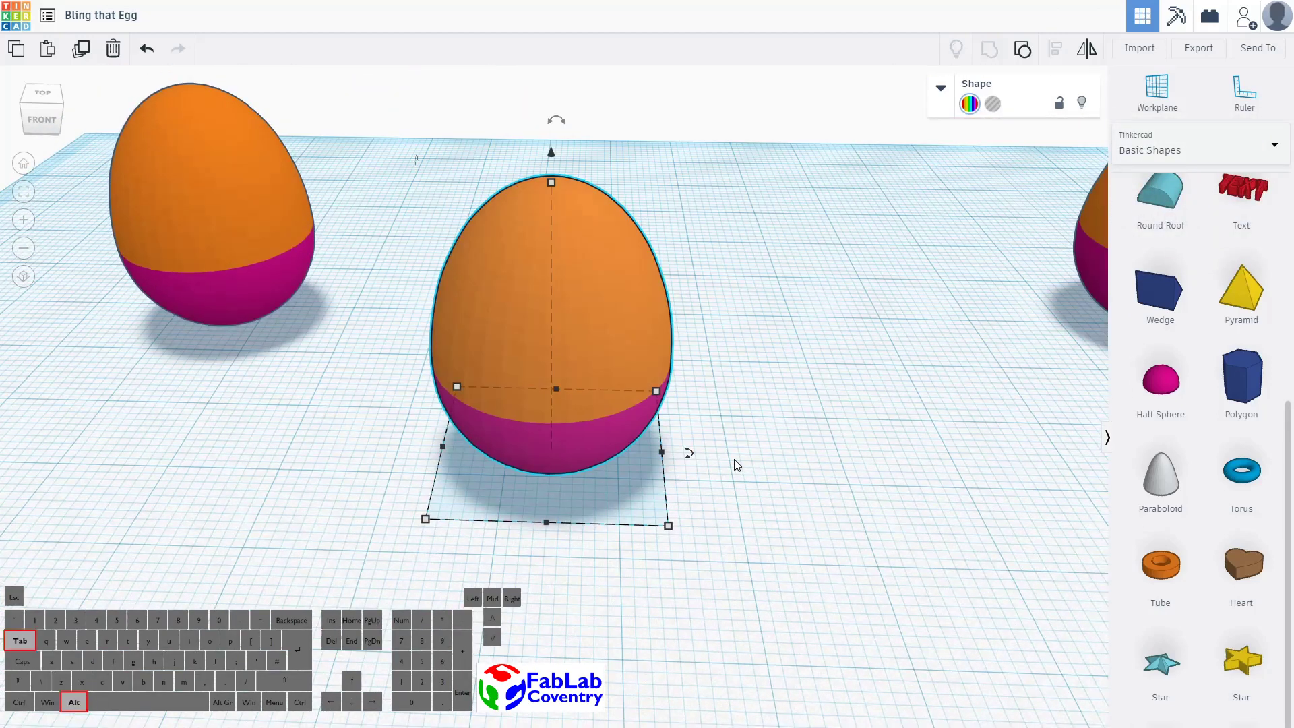